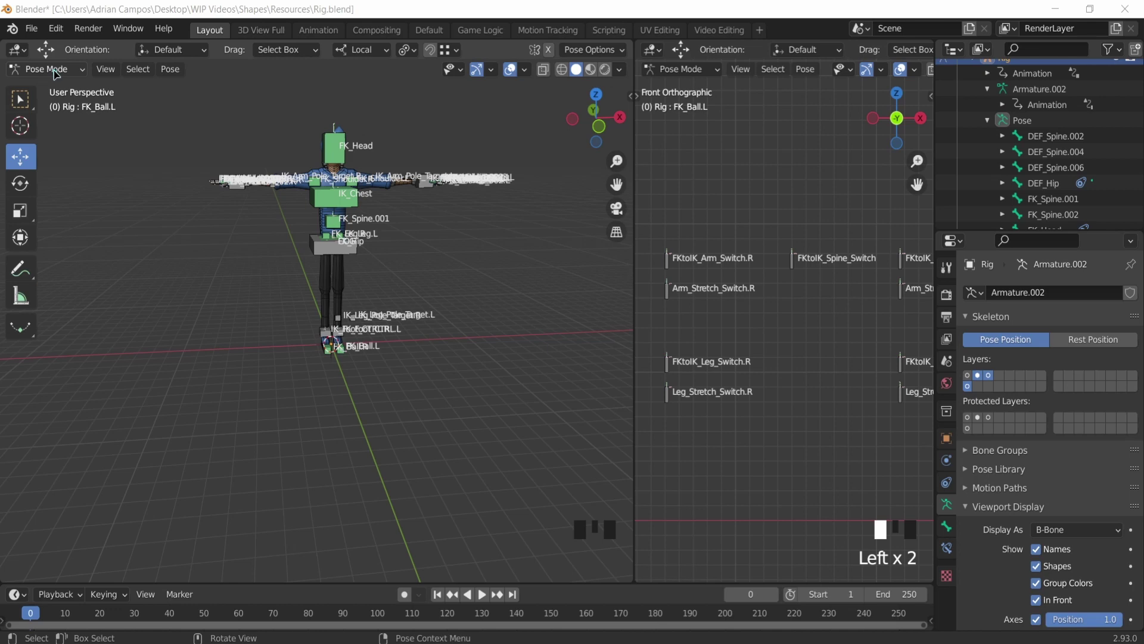
Step: Switch the rig from Pose Mode to Object Mode and orbit the view down to the feet
left_click_drag(58, 73, 240, 358)
left_click(241, 358)
scroll("up", 3)
left_click_drag(450, 337, 400, 398)
scroll("down", 3)
middle_click(333, 385)
scroll("up", 3)
middle_click(393, 381)
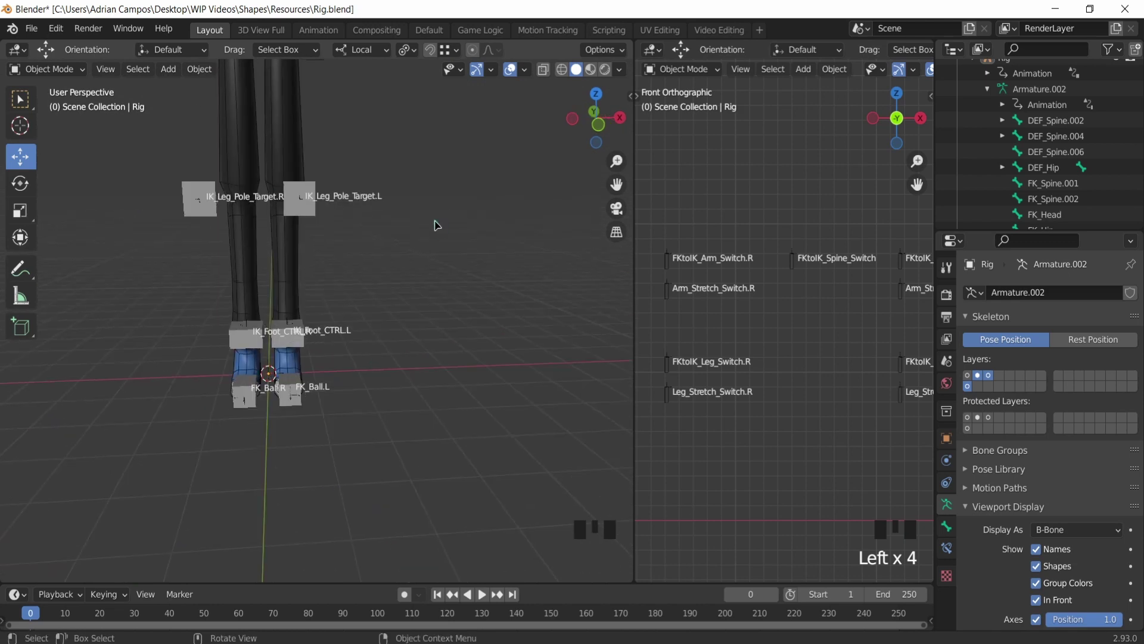
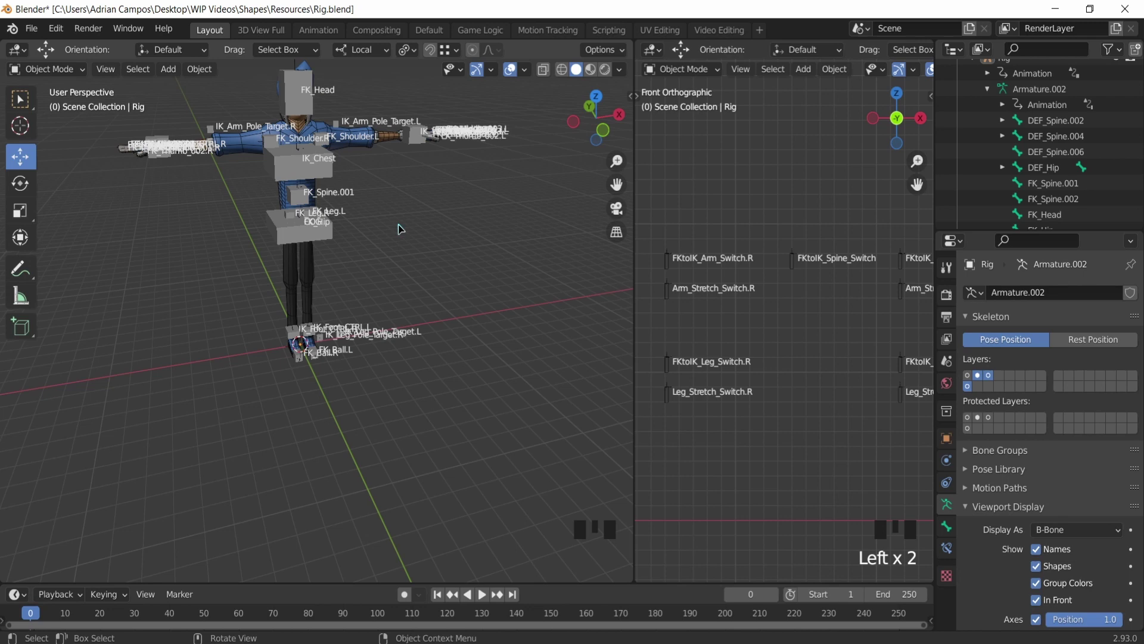
Step: Frame the view on the character's feet and the IK foot controls
left_click(389, 259)
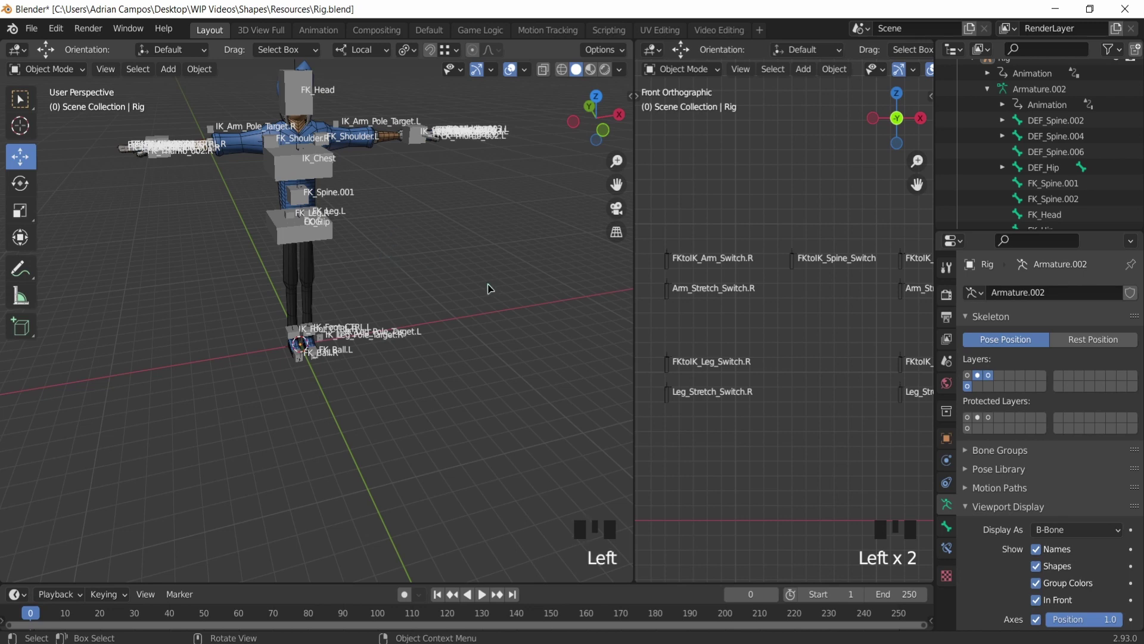
scroll("down", 3)
scroll("up", 3)
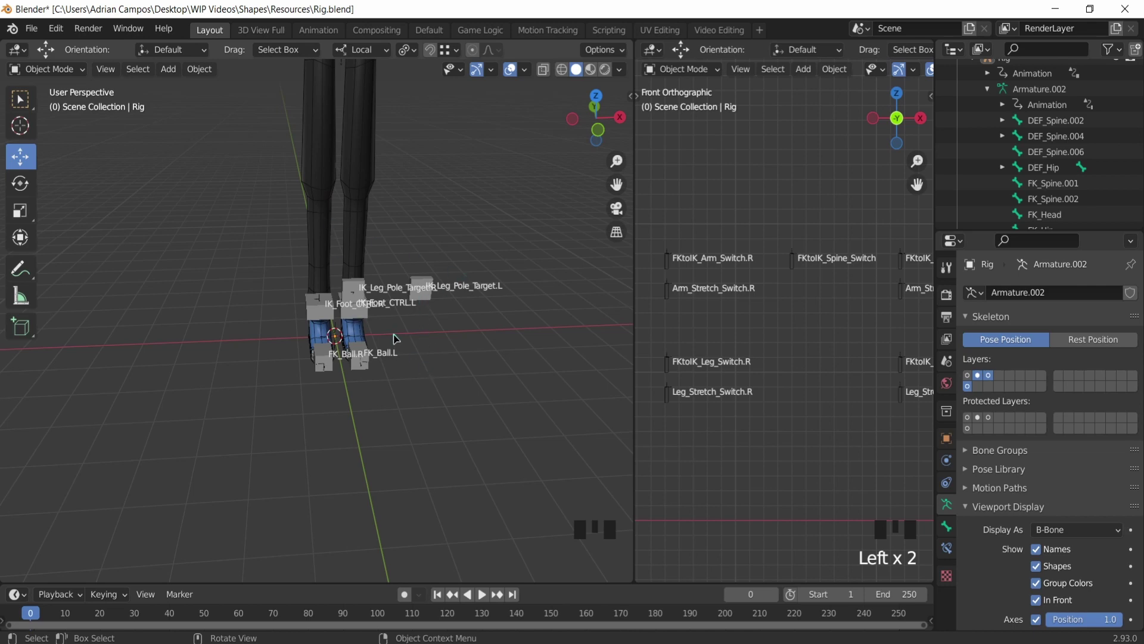
scroll("up", 3)
left_click_drag(399, 339, 348, 311)
scroll("up", 3)
middle_click(331, 321)
Step: Bring up the Add menu (Shift+A) with the Mesh primitives submenu shown
left_click(508, 230)
key("shift+a")
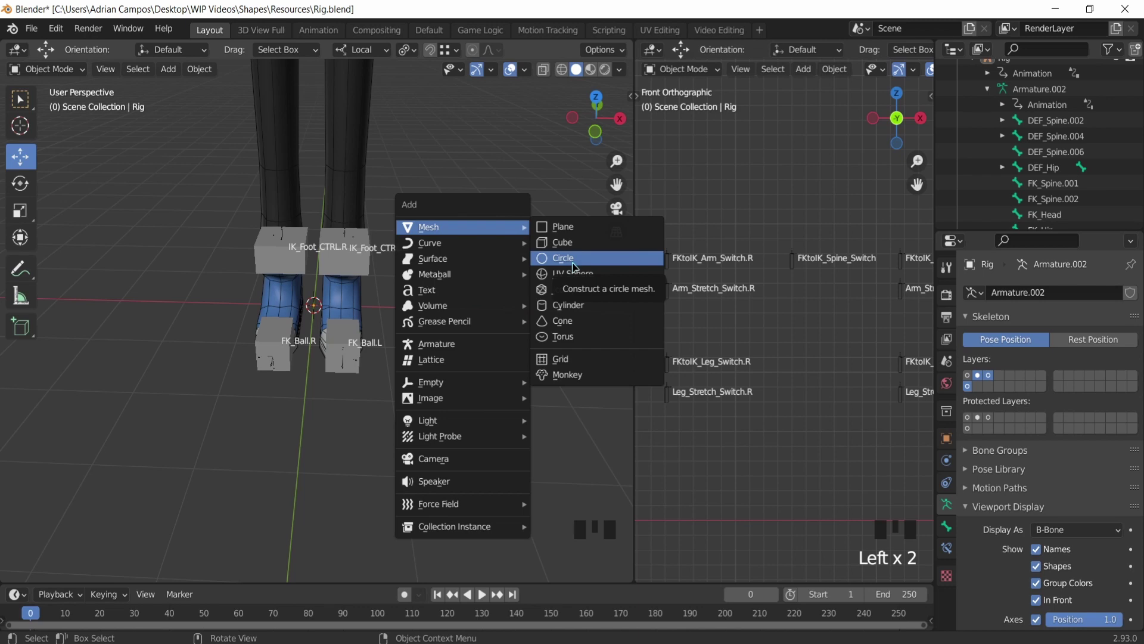
Step: Add a default cube mesh at the world origin around the feet and inspect it
scroll("down", 3)
left_click_drag(347, 294, 348, 278)
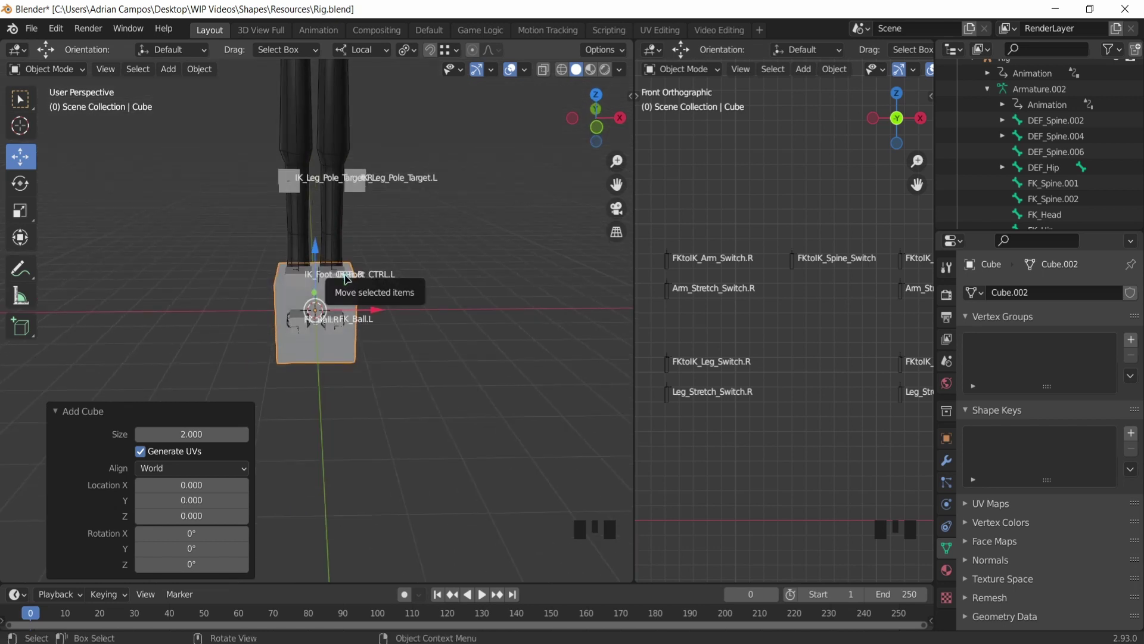
middle_click(377, 265)
scroll("up", 3)
left_click_drag(337, 278, 320, 286)
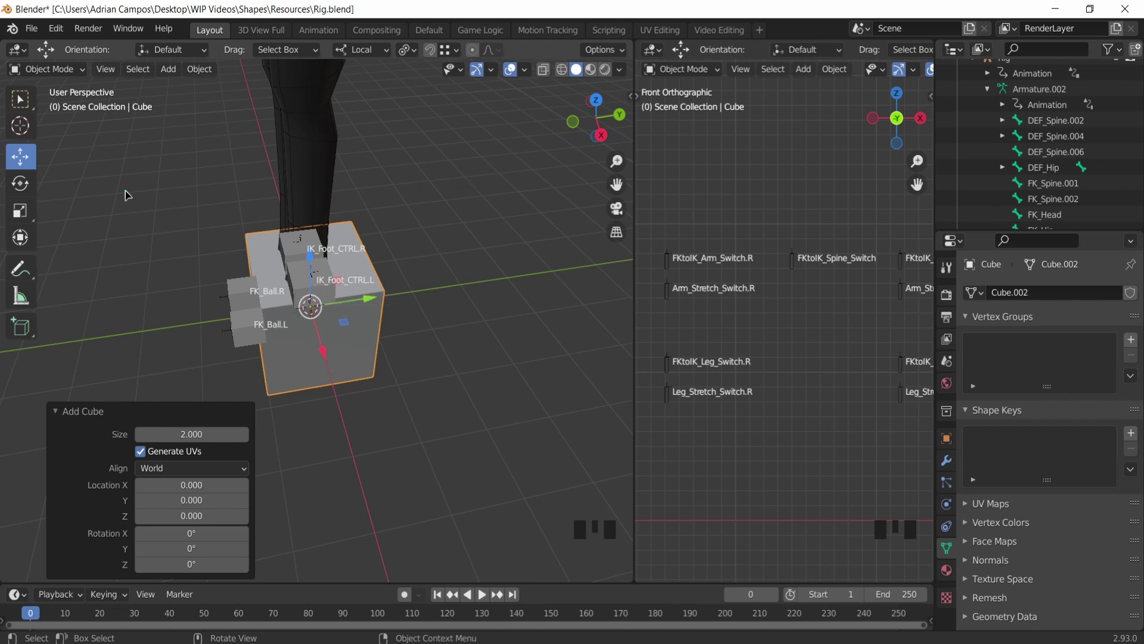
Step: Delete only the cube's faces in Edit Mode, leaving a wire cube, and reselect it in Object Mode
key("Tab")
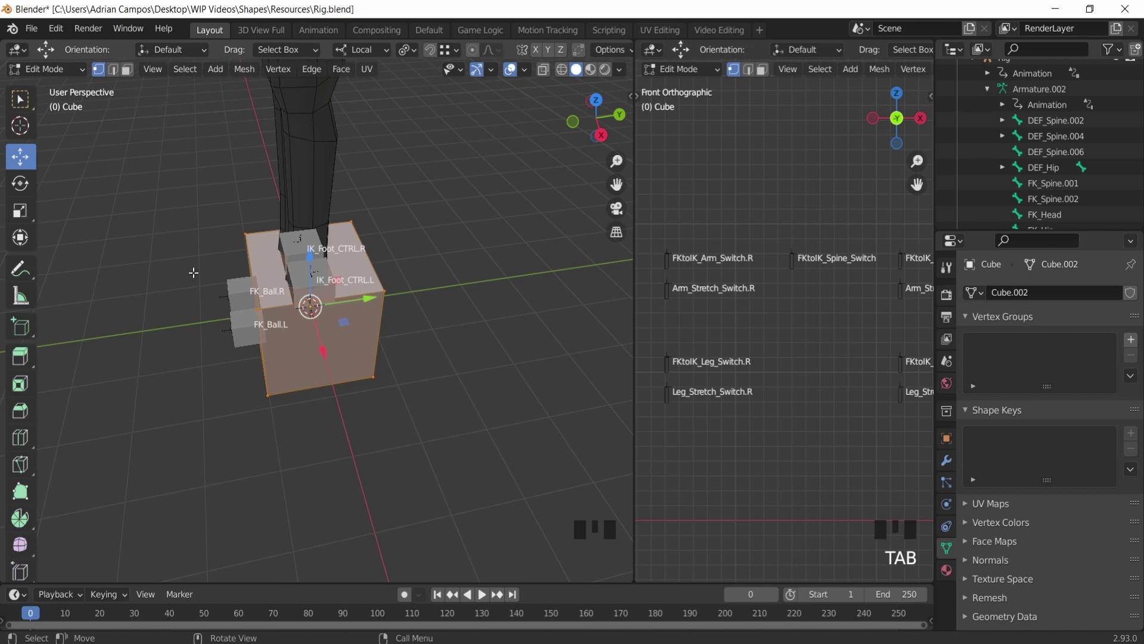
key("Delete")
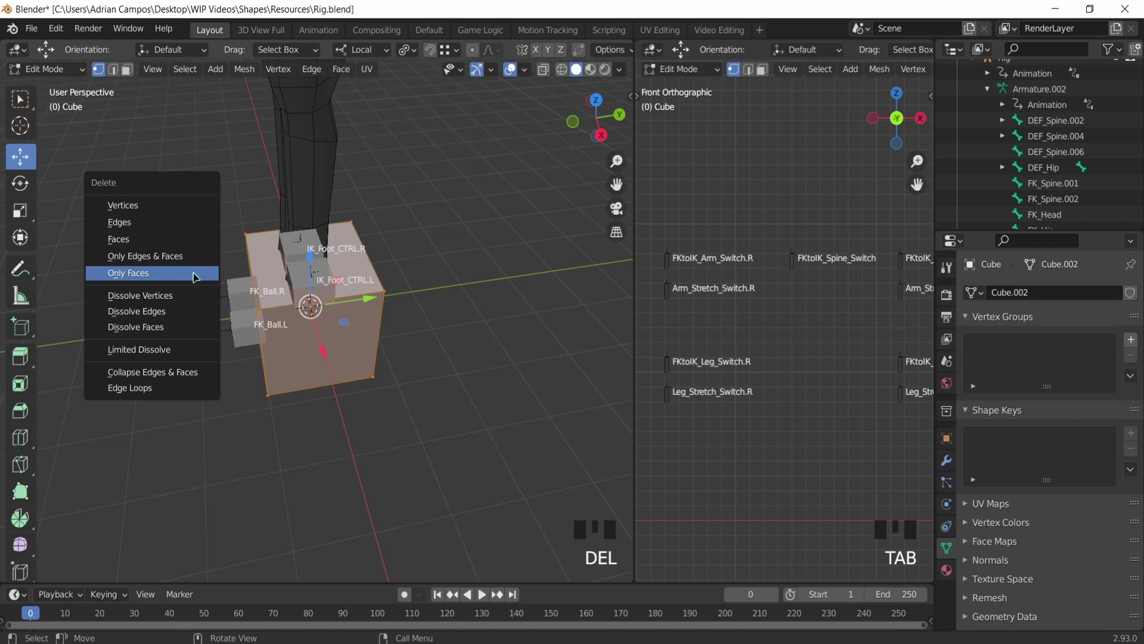
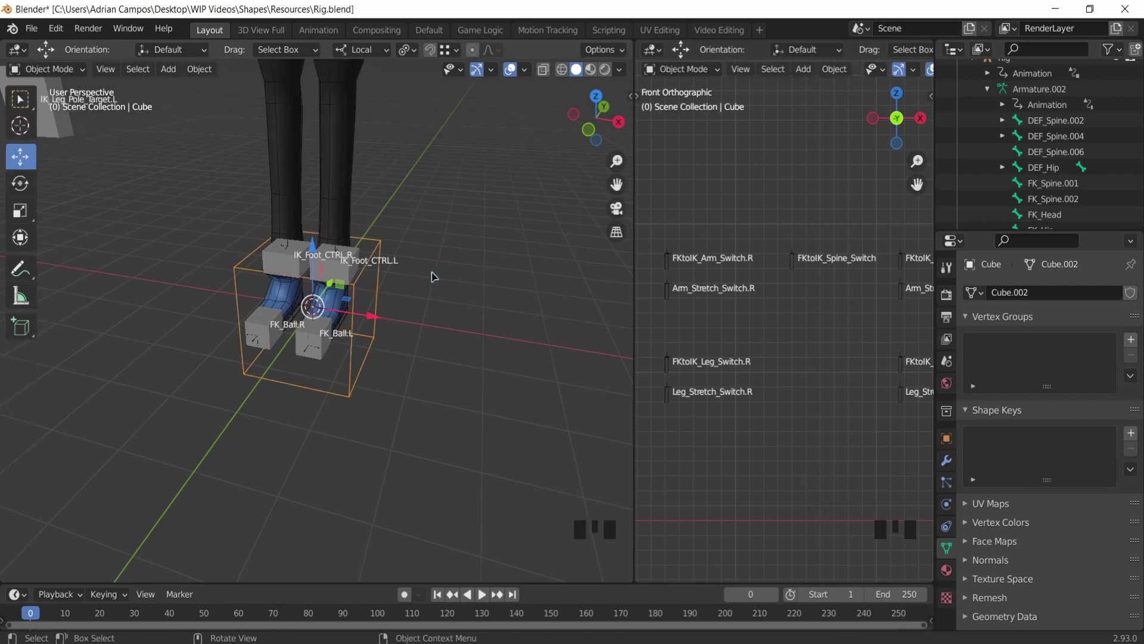
left_click(434, 271)
left_click_drag(421, 263, 391, 257)
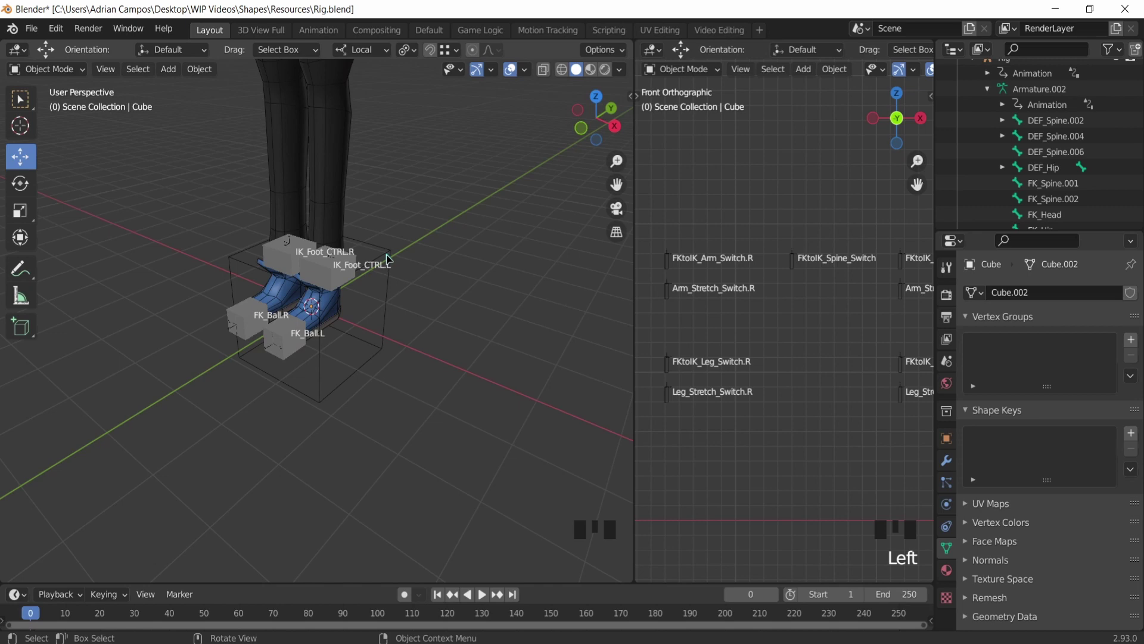
left_click(391, 258)
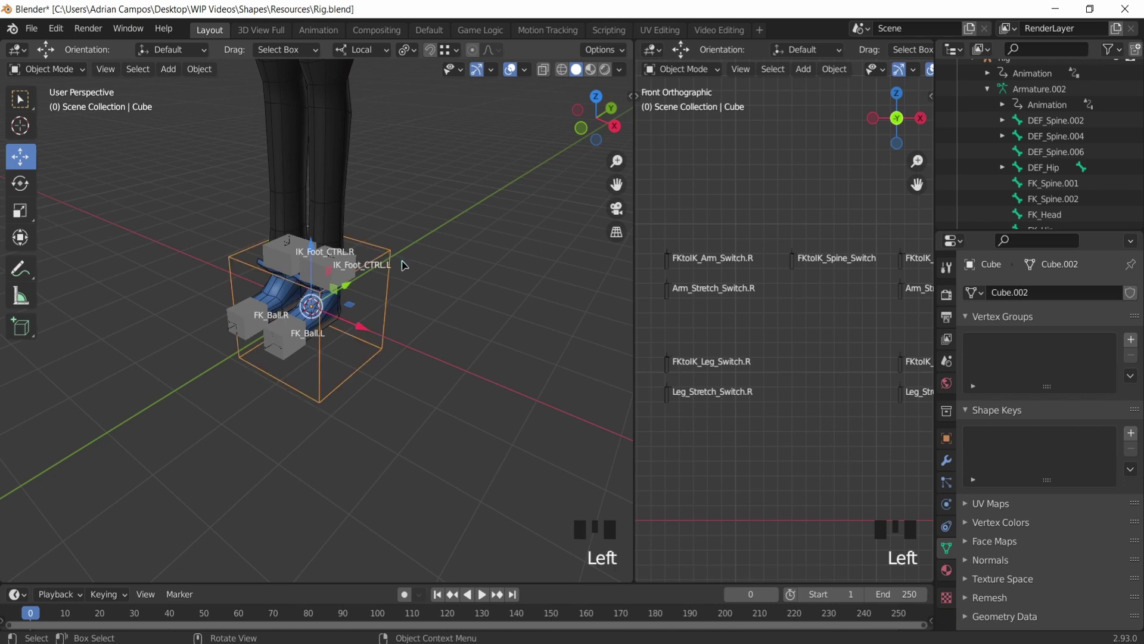
Step: Delete the wire cube and add a default circle mesh at the origin around the feet
key("Delete")
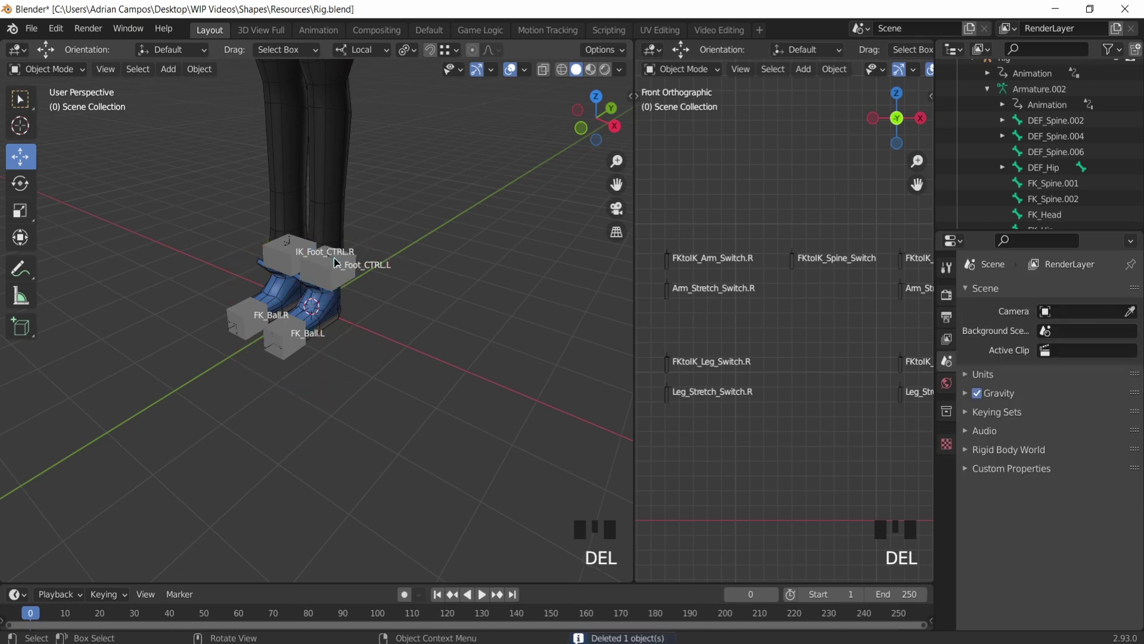
scroll("up", 3)
left_click_drag(313, 268, 357, 313)
key("shift+a")
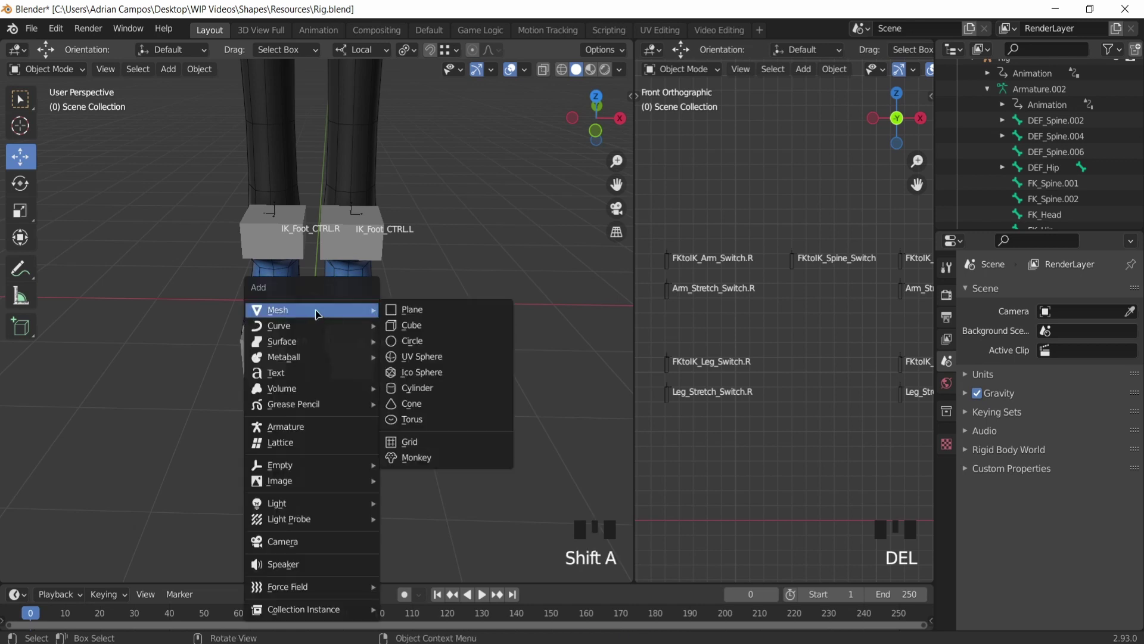
key("shift+a")
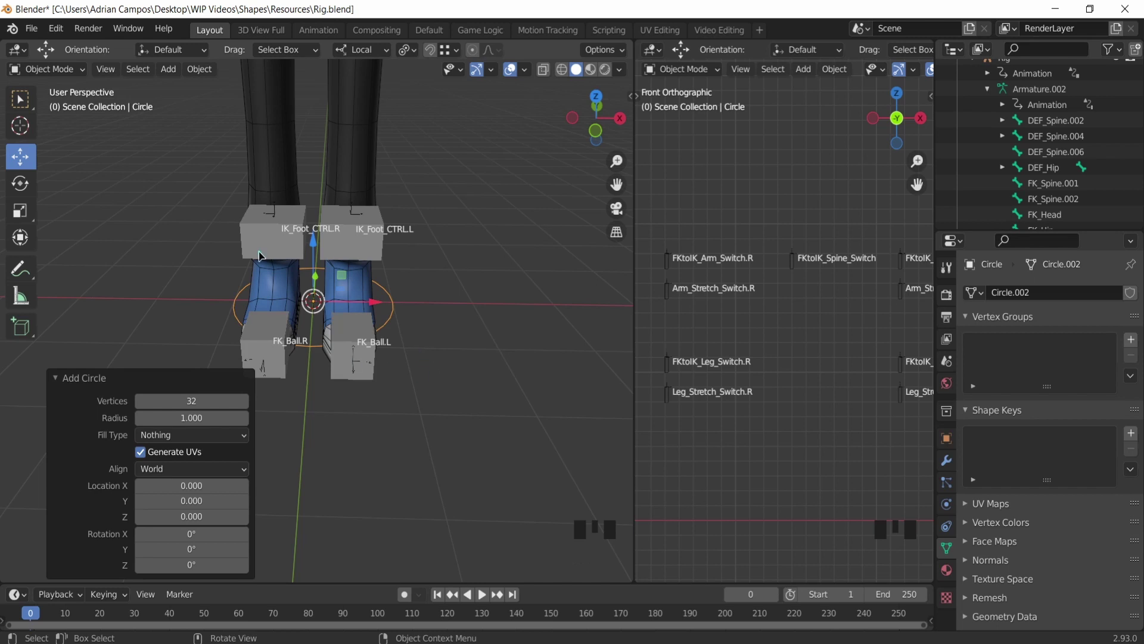
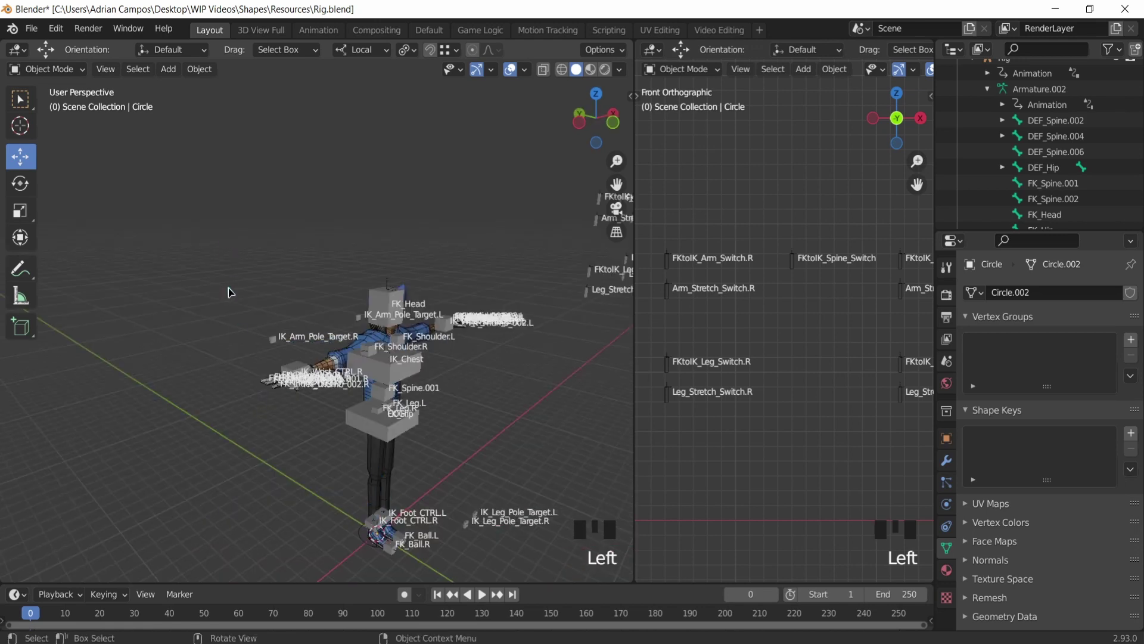
Step: Look over the whole rig and the right shoulder, then select the rig object
left_click_drag(242, 299, 258, 417)
scroll("down", 3)
left_click(197, 382)
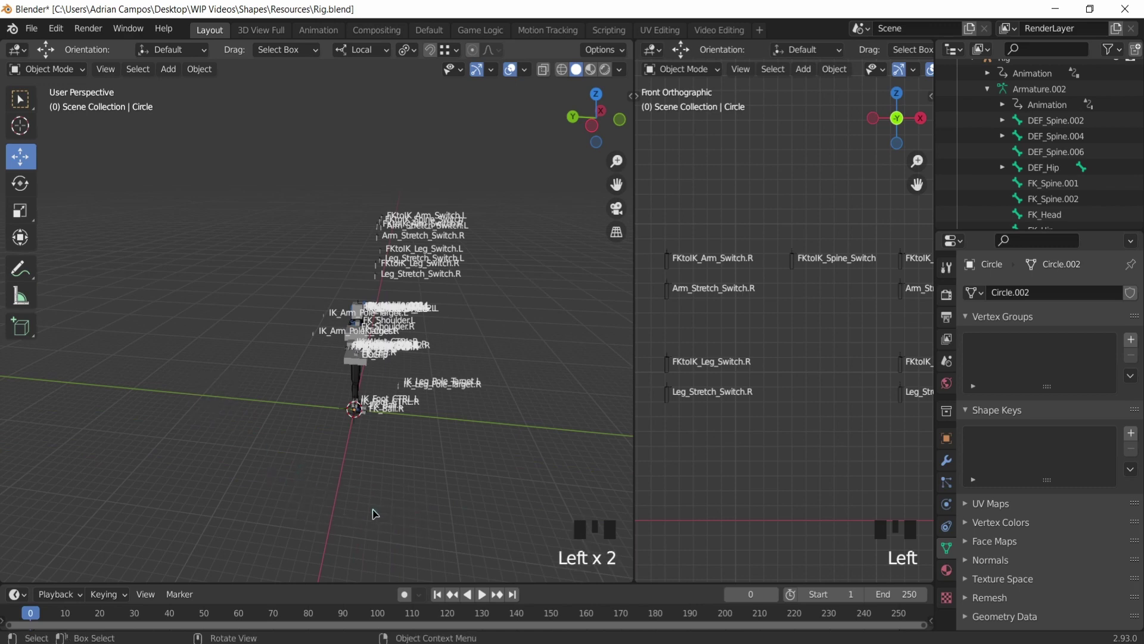
middle_click(366, 512)
left_click_drag(194, 453, 351, 308)
left_click_drag(317, 293, 322, 337)
scroll("up", 3)
middle_click(361, 331)
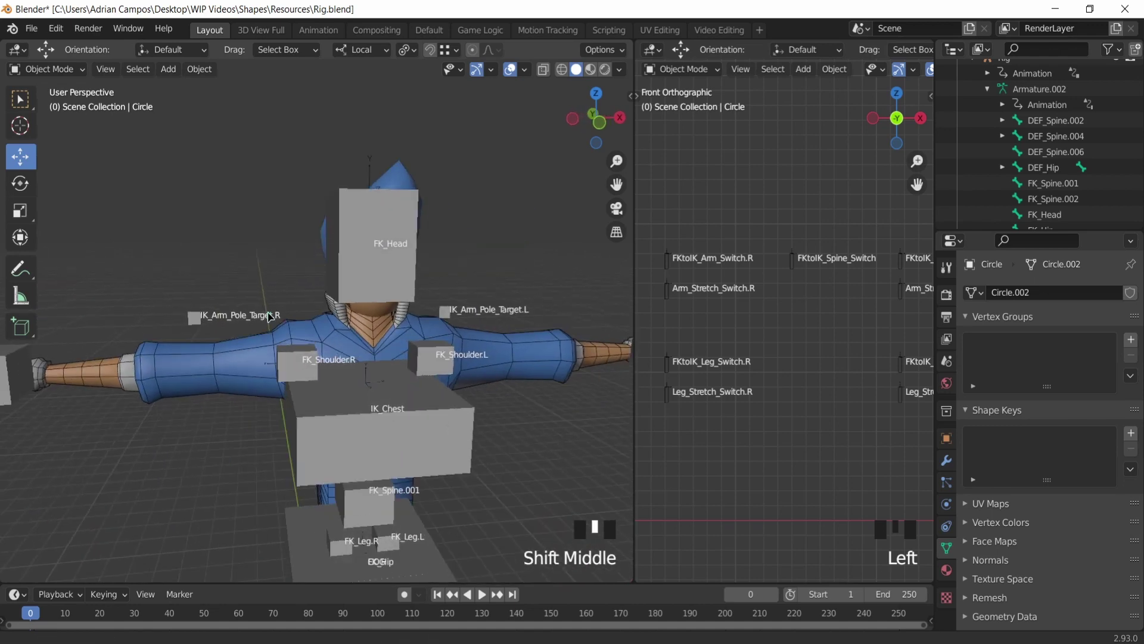
scroll("up", 3)
middle_click(232, 325)
left_click(404, 277)
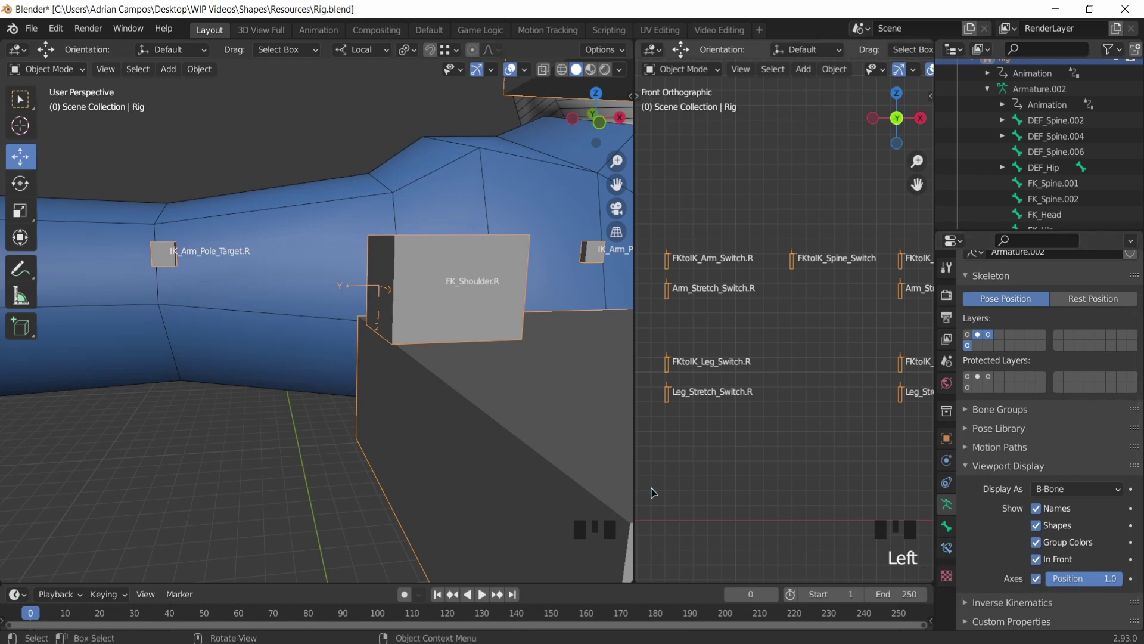
Step: Return the view to the feet and add a circle mesh there via Add > Mesh > Circle
scroll("up", 3)
scroll("up", 3)
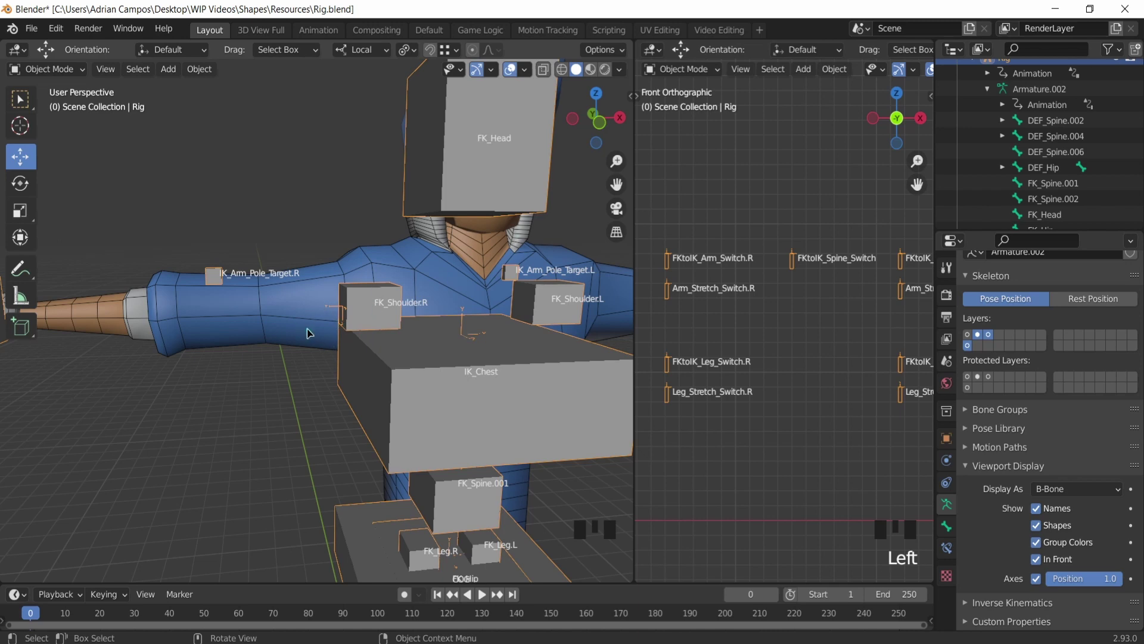
left_click_drag(348, 371, 358, 323)
scroll("down", 3)
scroll("up", 3)
scroll("down", 3)
left_click_drag(397, 431, 415, 341)
scroll("up", 3)
left_click_drag(493, 402, 347, 382)
scroll("down", 3)
scroll("up", 3)
left_click(420, 440)
left_click(427, 446)
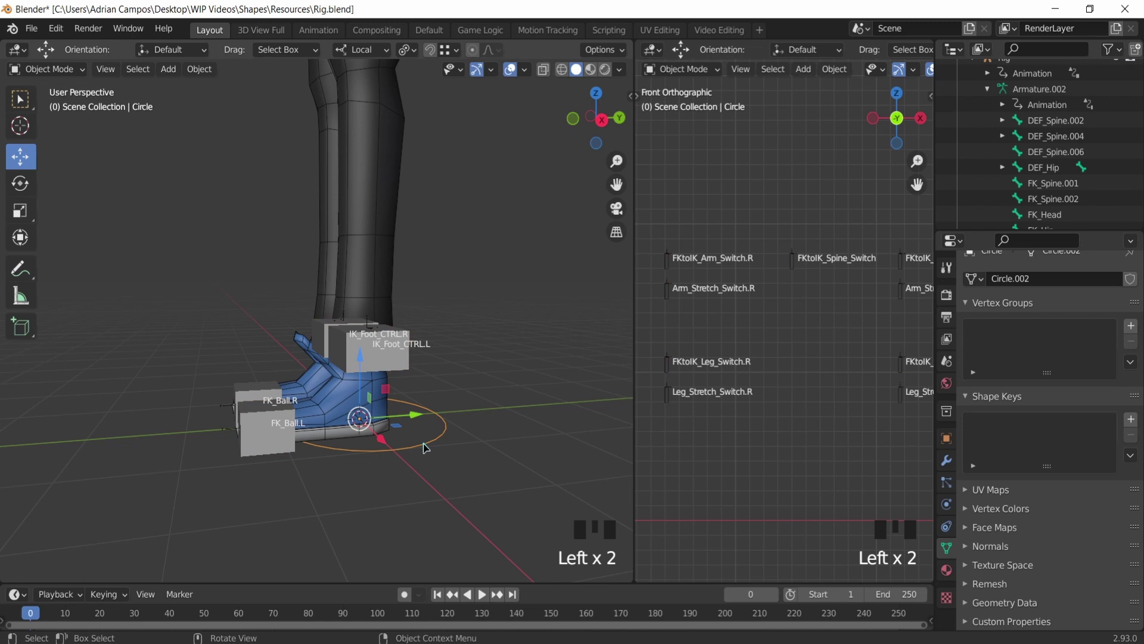
Step: Scale the circle's vertices in Edit Mode to about 0.628 so it fits around the feet
key(".")
key(",")
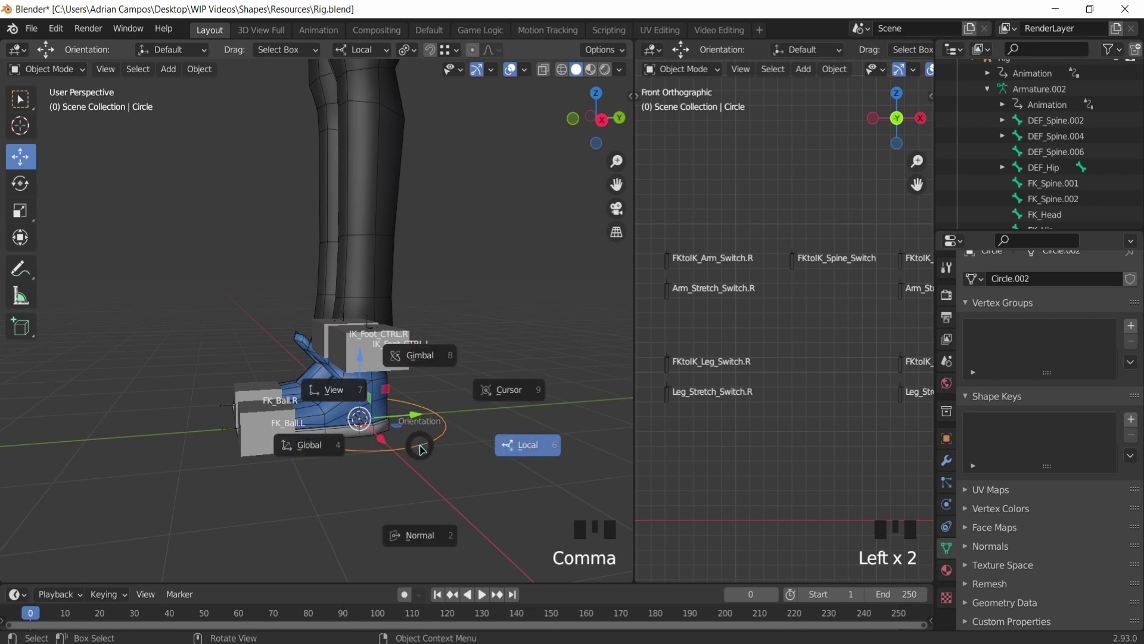
key(",")
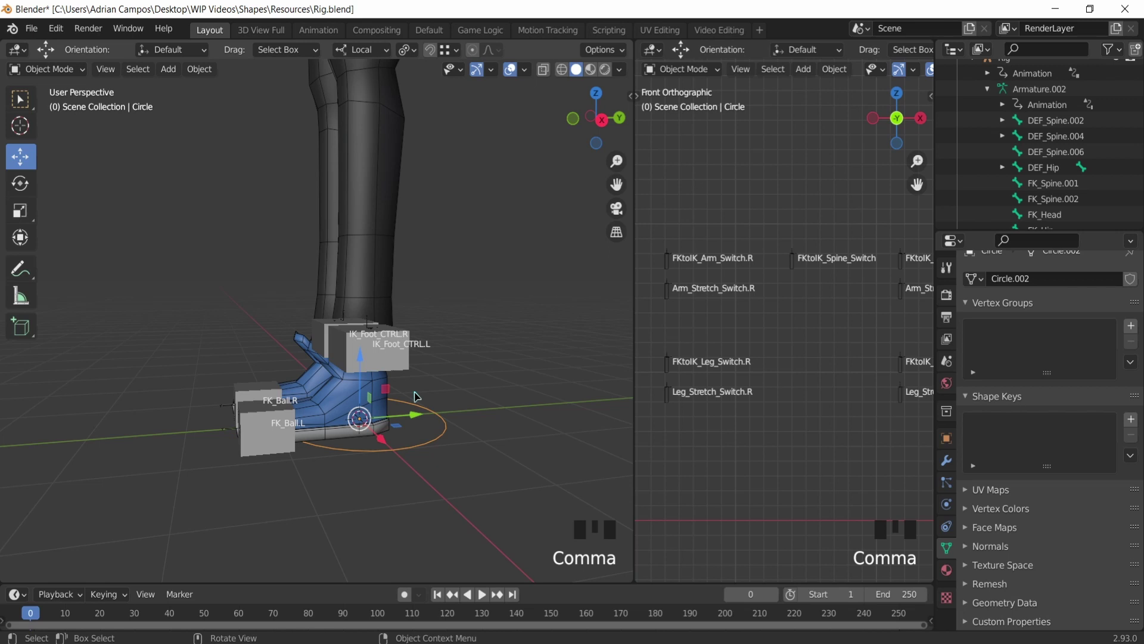
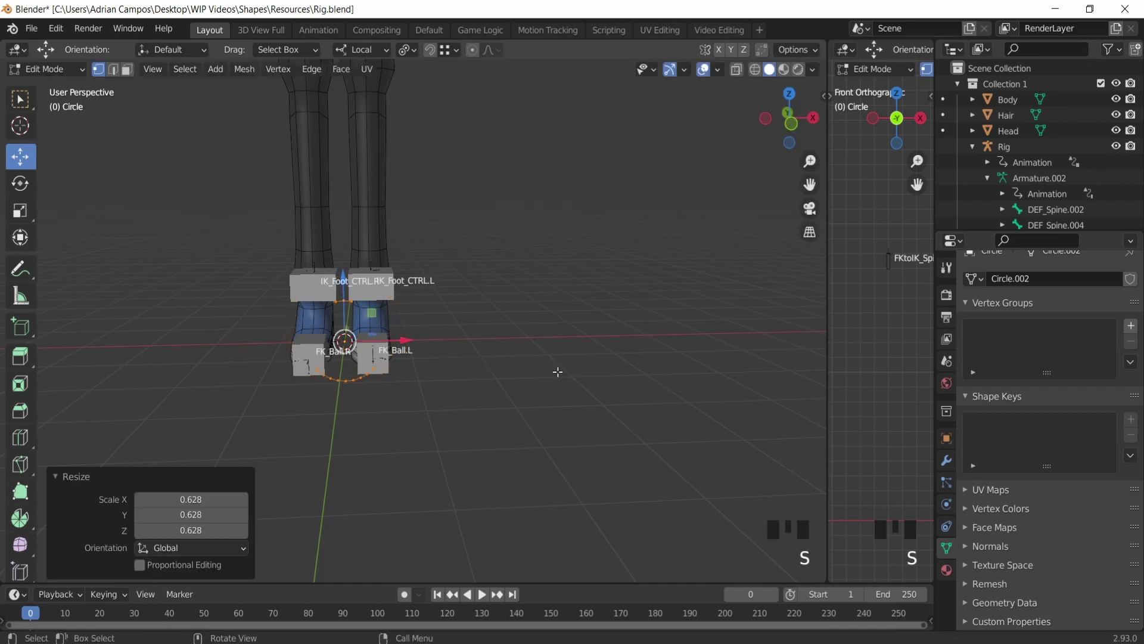
scroll("down", 3)
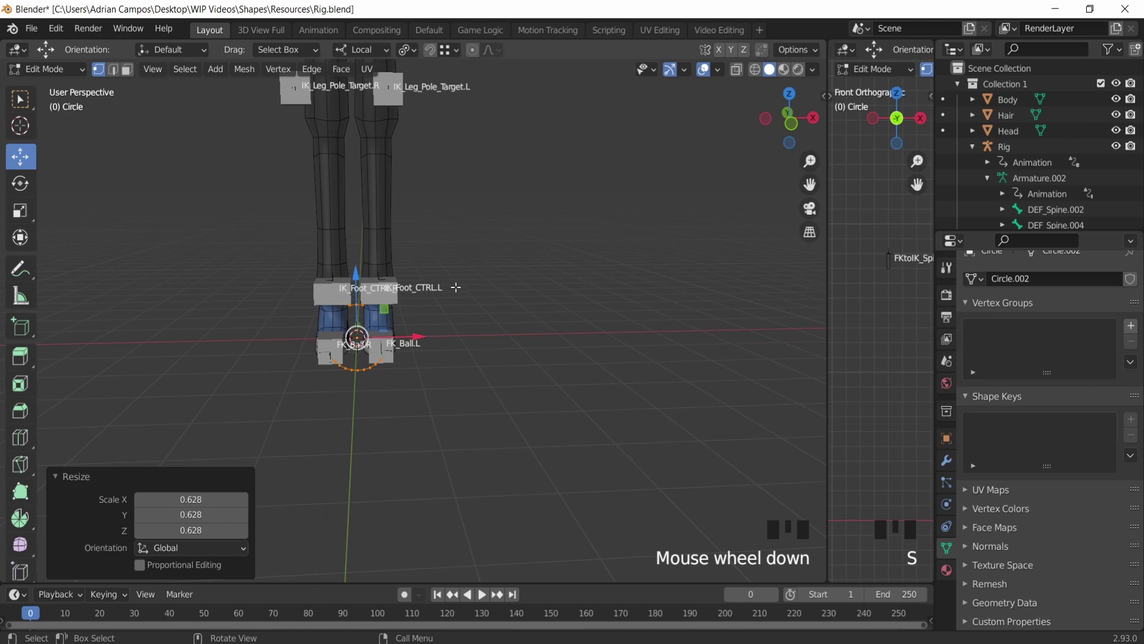
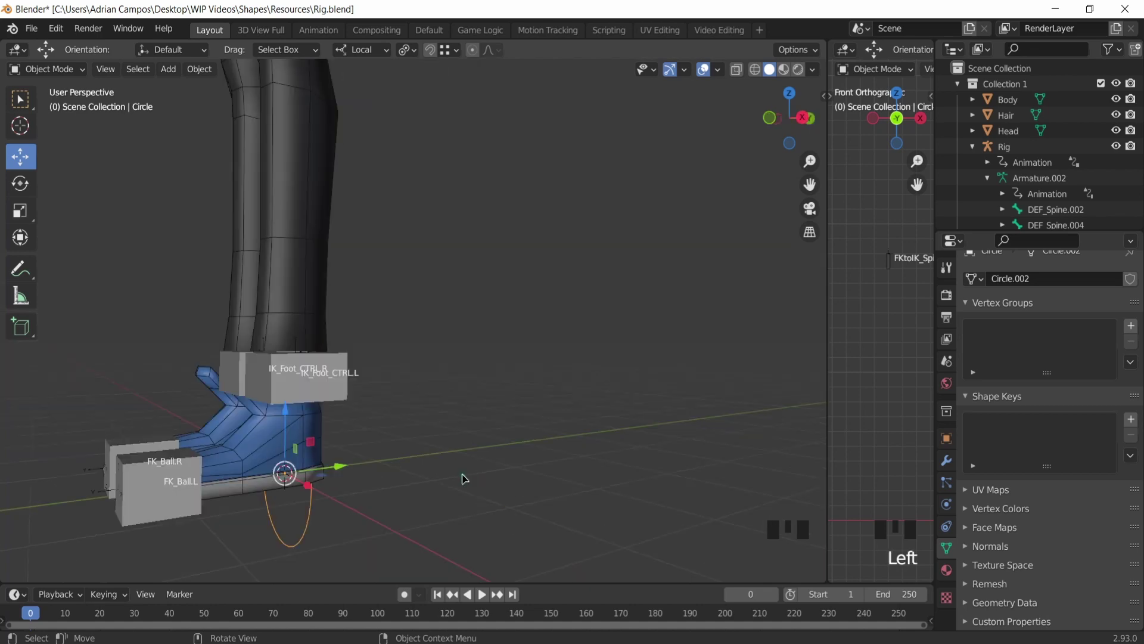
Step: Rename the circle object under the feet to FK_Shape
scroll("down", 3)
scroll("down", 3)
middle_click(323, 233)
left_click(404, 515)
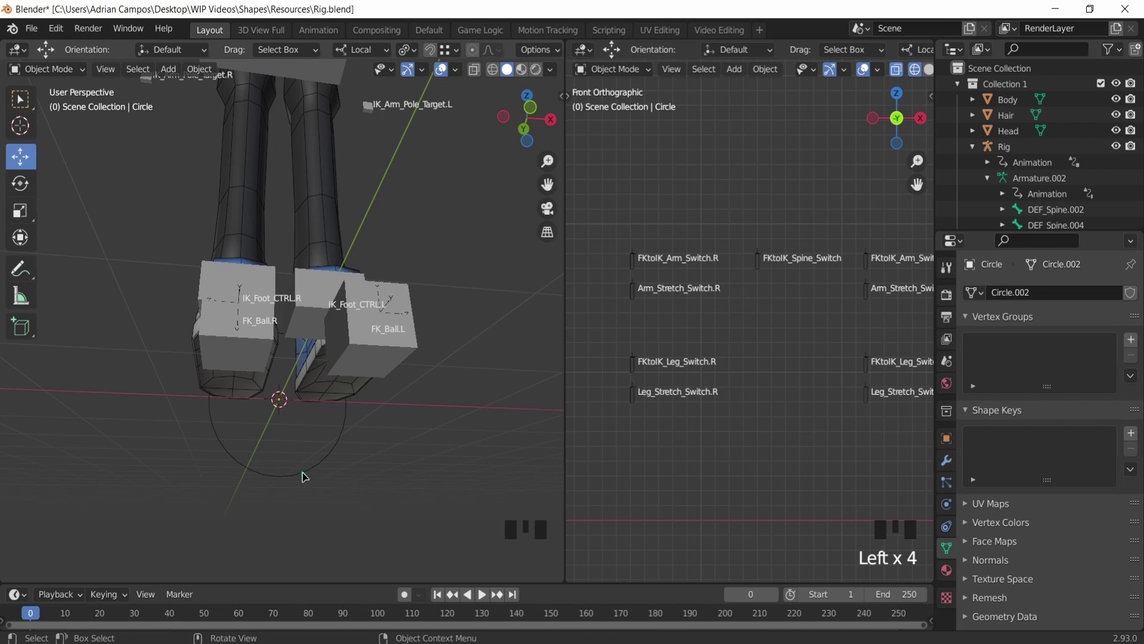
left_click(307, 477)
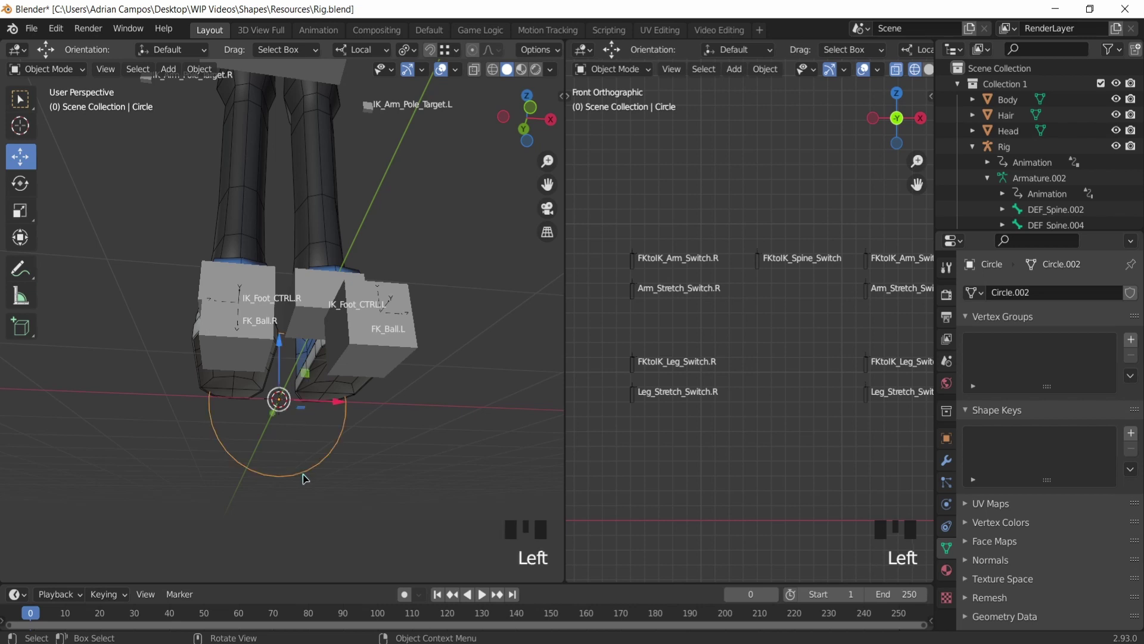
key("F2")
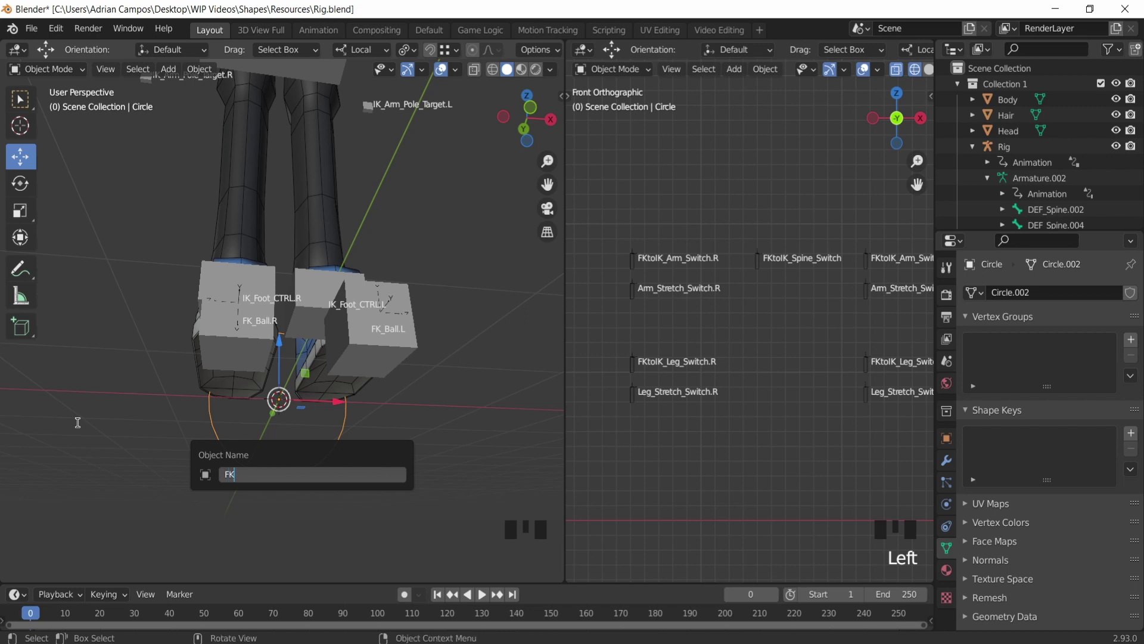
key("Down")
Step: Make the Rig armature the active object again
left_click_drag(214, 195, 258, 241)
middle_click(272, 195)
middle_click(252, 260)
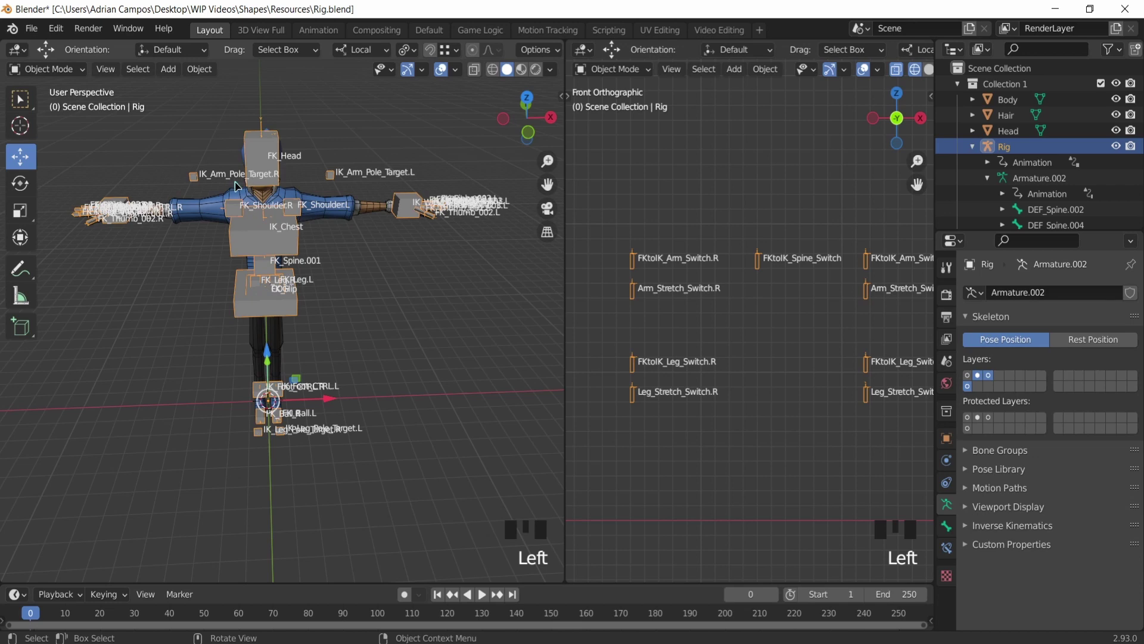
Step: Put the Rig into Pose Mode and select the FK_Forearm.R bone with its custom shape settings shown
left_click(74, 75)
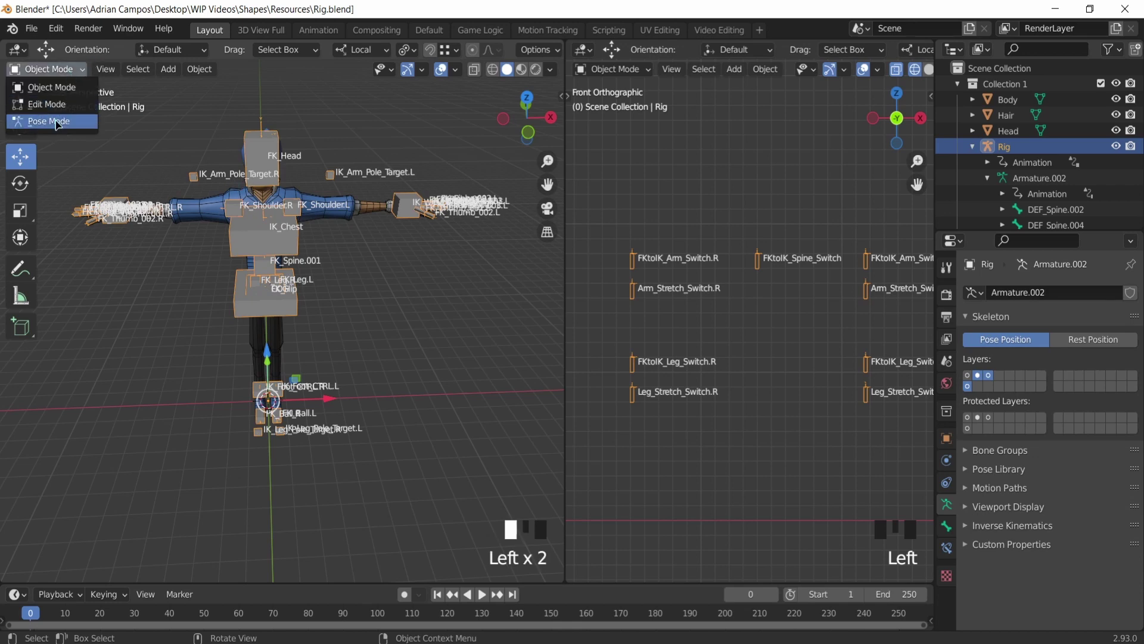
left_click_drag(60, 123, 664, 296)
left_click(613, 226)
left_click(698, 338)
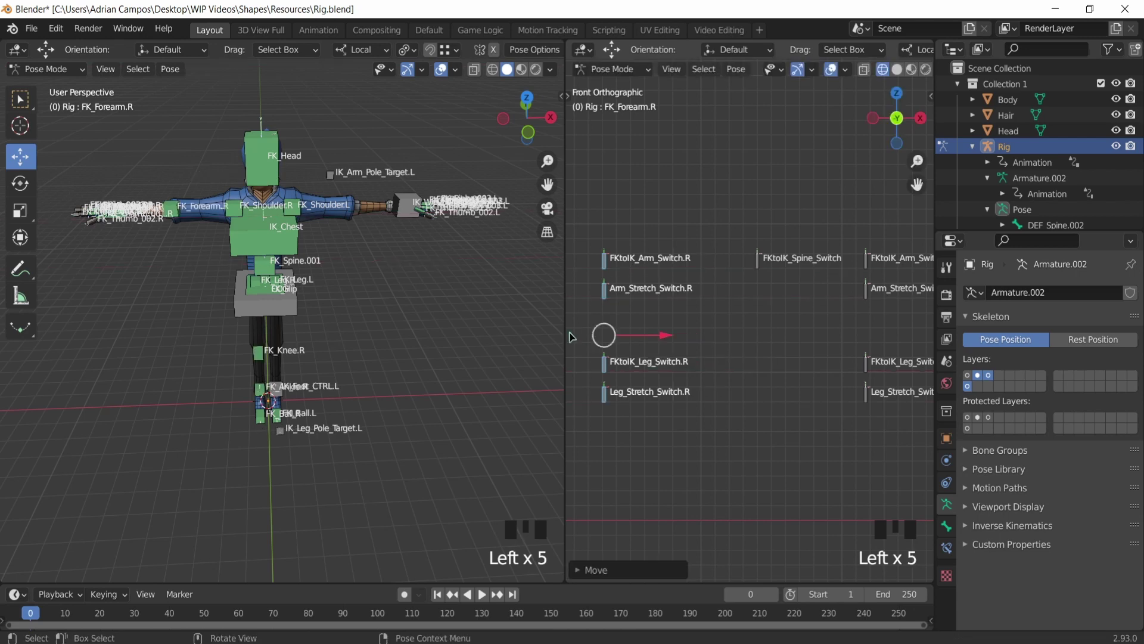
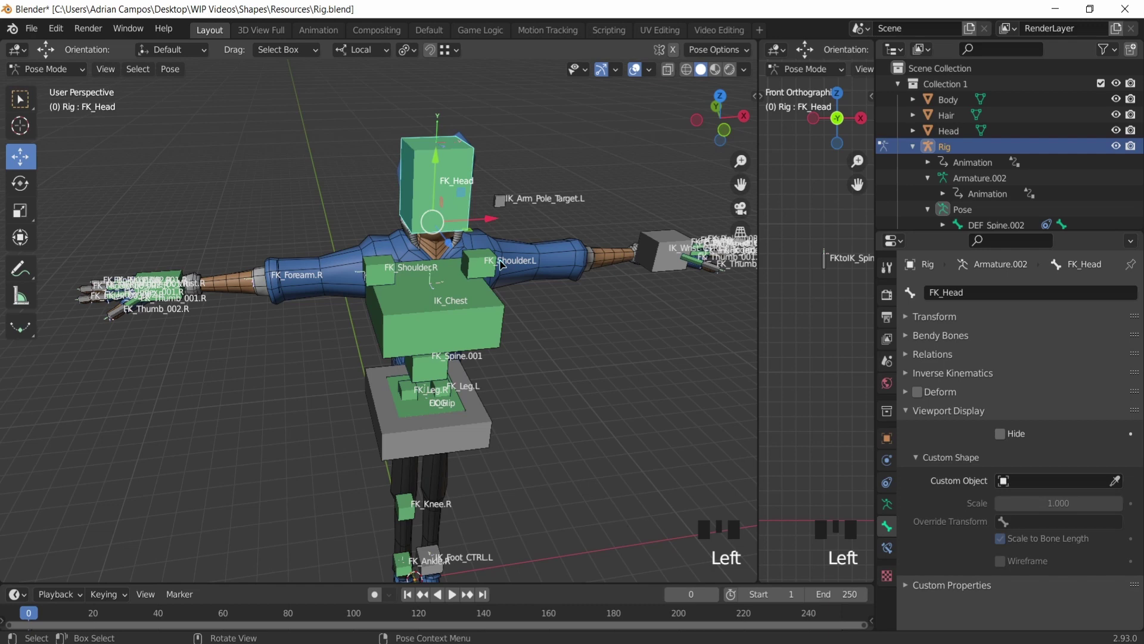
Step: Set FK_Shape as the Custom Object for the FK_Forearm.R bone's custom shape
left_click_drag(334, 208, 324, 188)
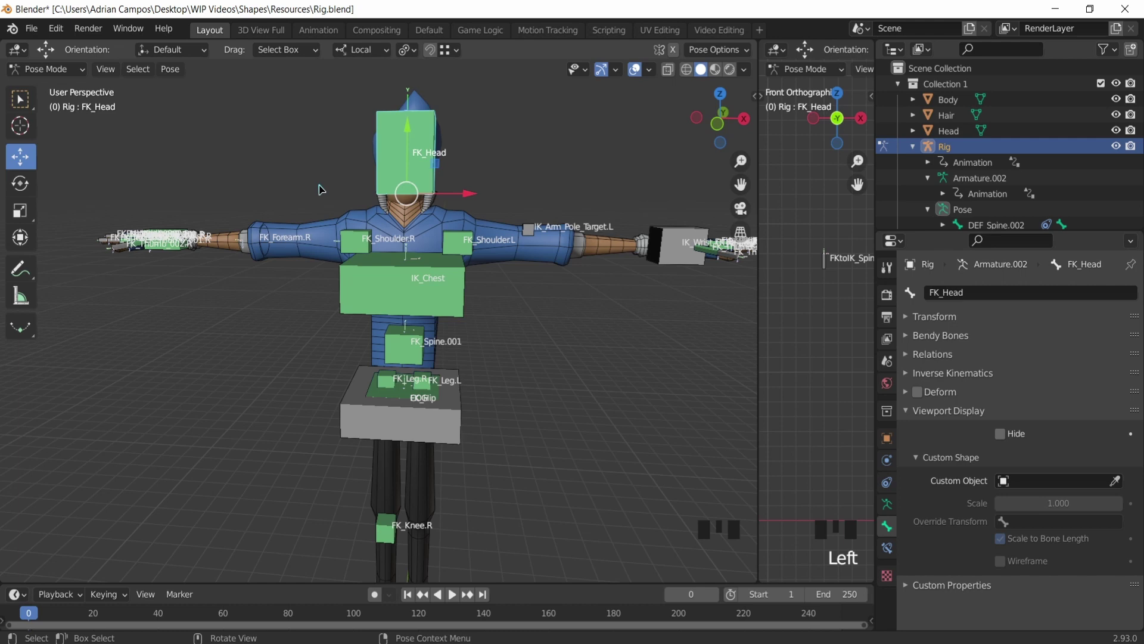
left_click_drag(273, 239, 1048, 549)
left_click_drag(300, 216, 1121, 487)
left_click(1120, 487)
left_click_drag(1046, 484, 394, 275)
left_click_drag(393, 275, 393, 275)
left_click_drag(394, 275, 1005, 540)
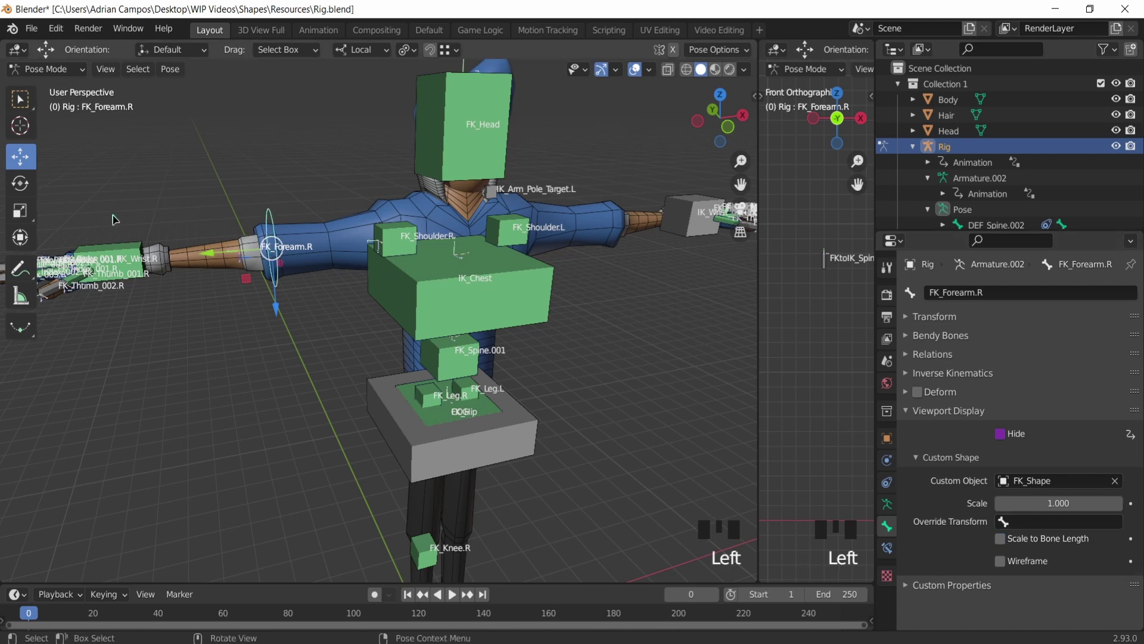
Step: Orbit around the torso to inspect the ring now drawn on the right forearm
left_click_drag(126, 215, 608, 392)
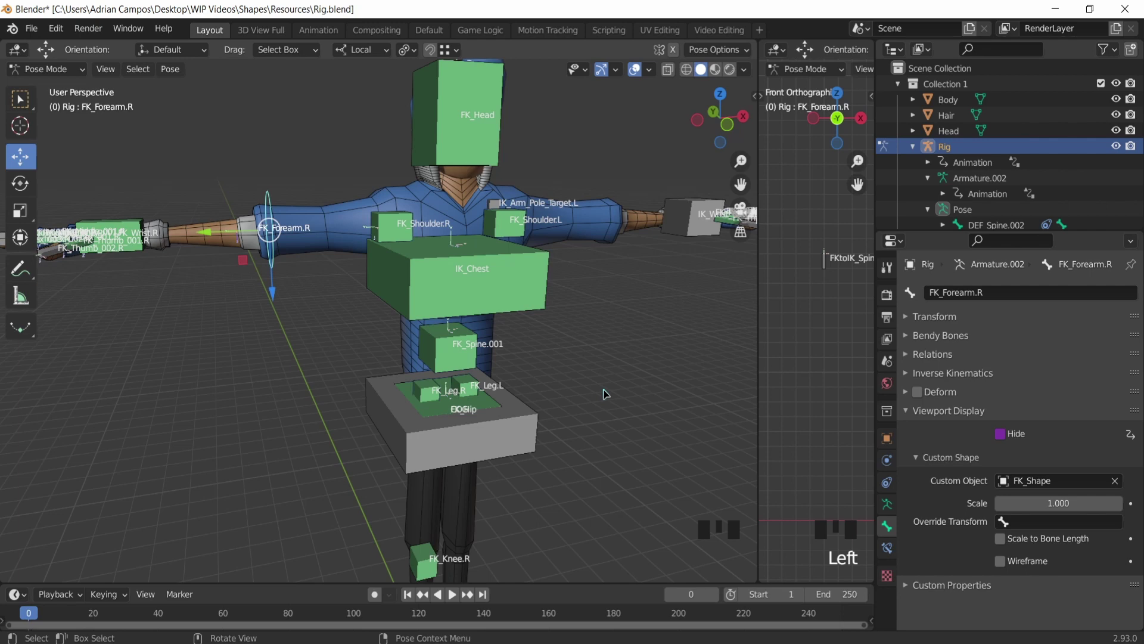
key("BackSpace")
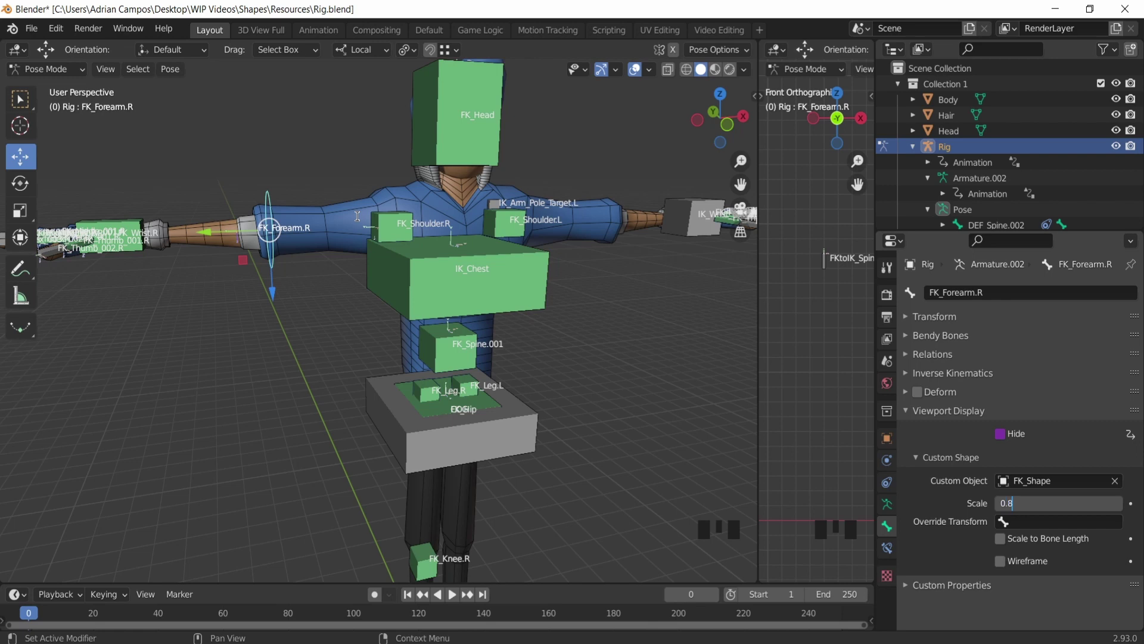
left_click(368, 188)
left_click_drag(337, 173, 228, 188)
scroll("up", 3)
left_click_drag(172, 130, 324, 195)
left_click(324, 195)
scroll("down", 3)
middle_click(232, 275)
scroll("up", 3)
left_click_drag(275, 251, 302, 243)
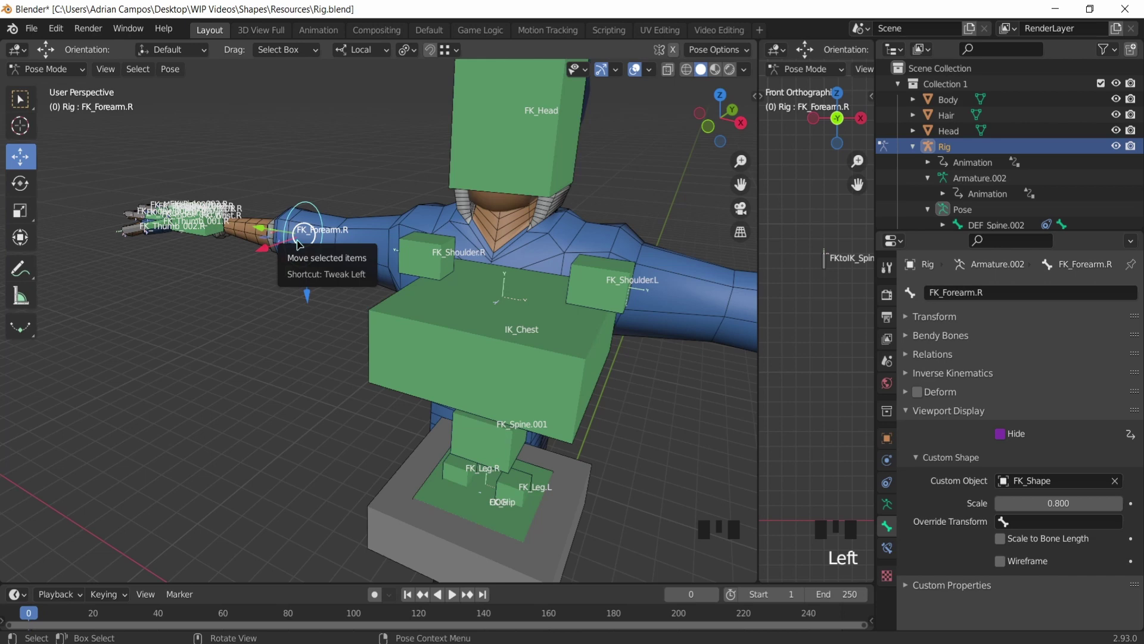